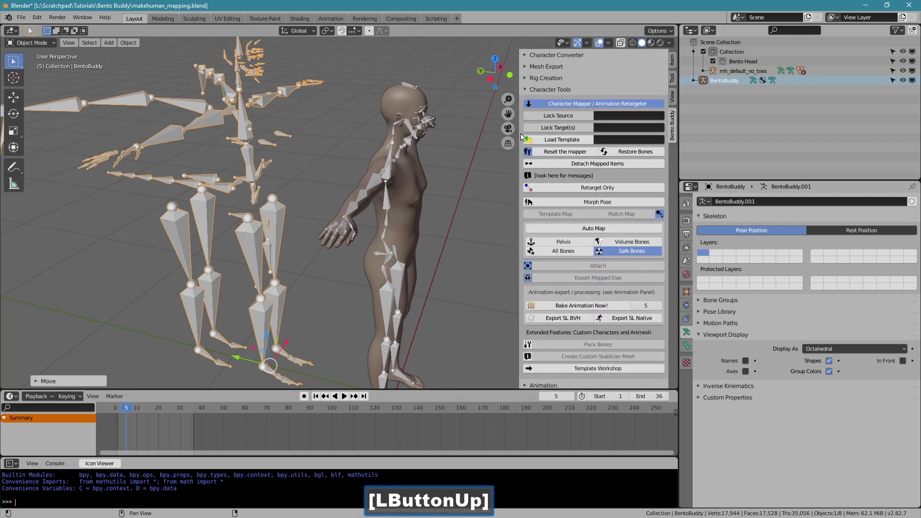
# Step: Lock the BentoBuddy skeleton as the retarget source in the Character Mapper
pyautogui.click(537, 142)
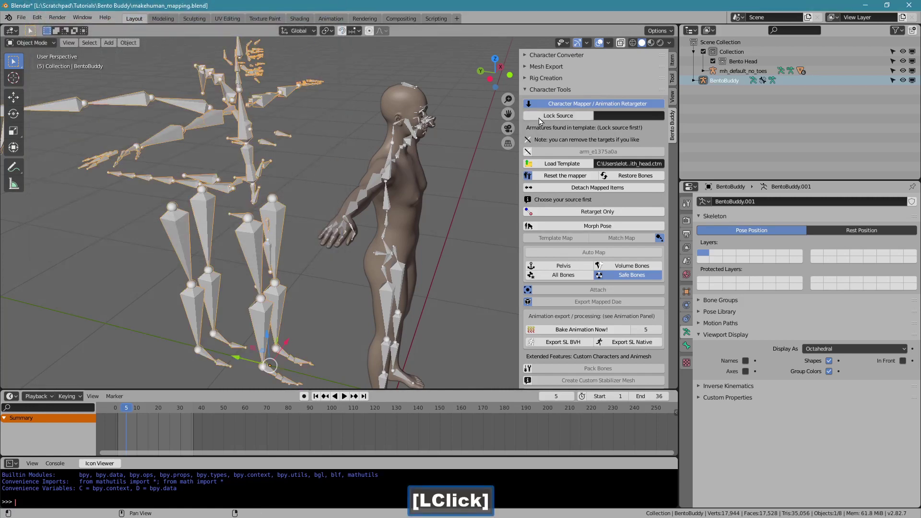
# Step: Add the MakeHuman rig as target with Retarget Only and Morph Pose enabled
pyautogui.click(395, 174)
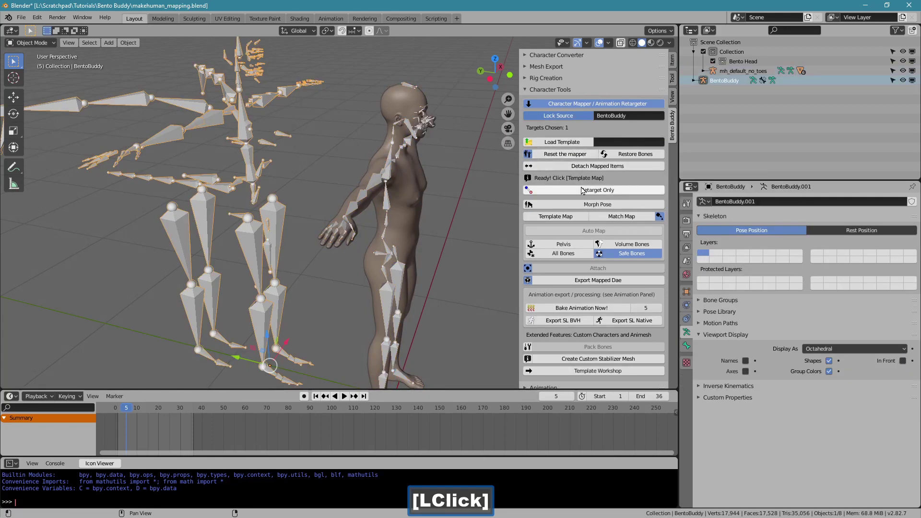
pyautogui.click(584, 193)
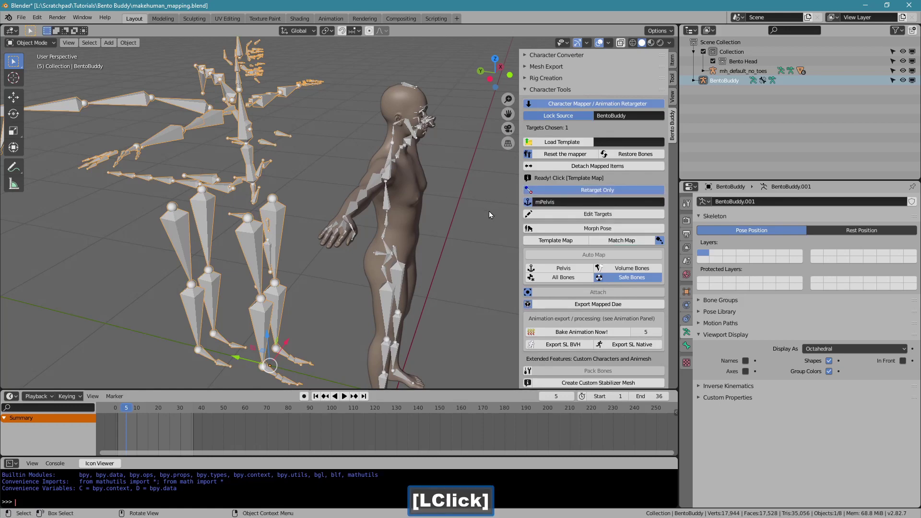
pyautogui.click(572, 233)
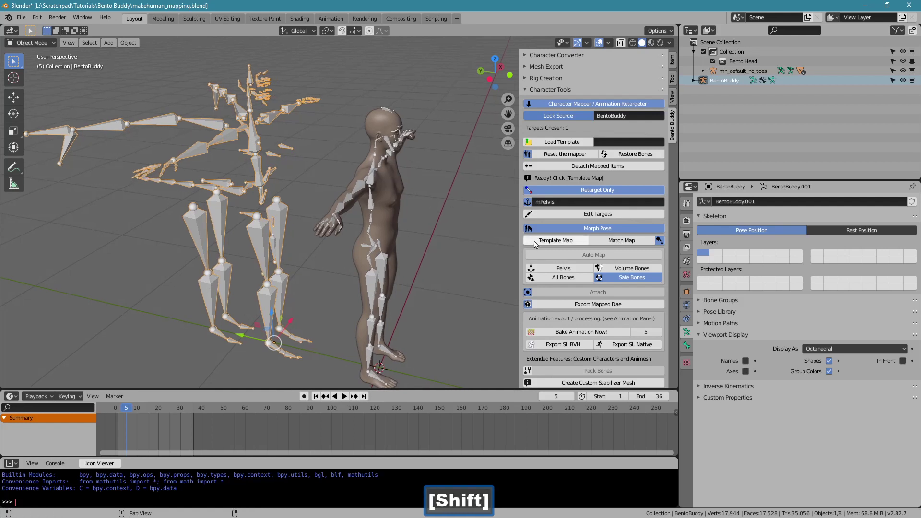
# Step: Attach the mapped MakeHuman rig to the BentoBuddy controllers and jump to frame 3
pyautogui.click(537, 244)
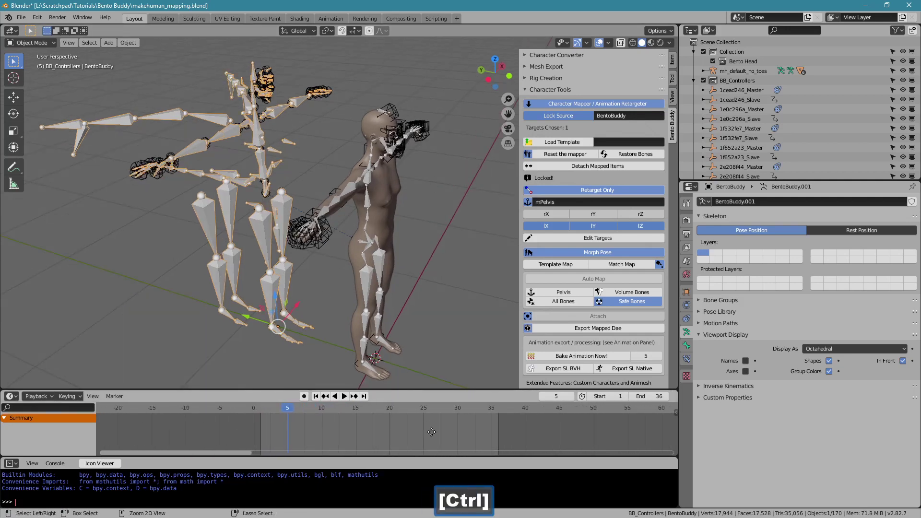
pyautogui.click(151, 410)
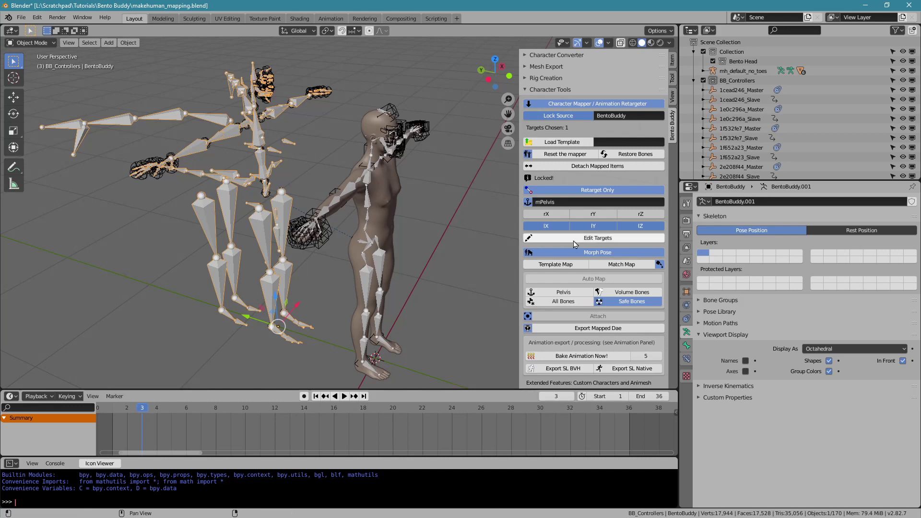
# Step: Show the Remove From Animation list and delete the first run of mFace bone entries
pyautogui.click(649, 241)
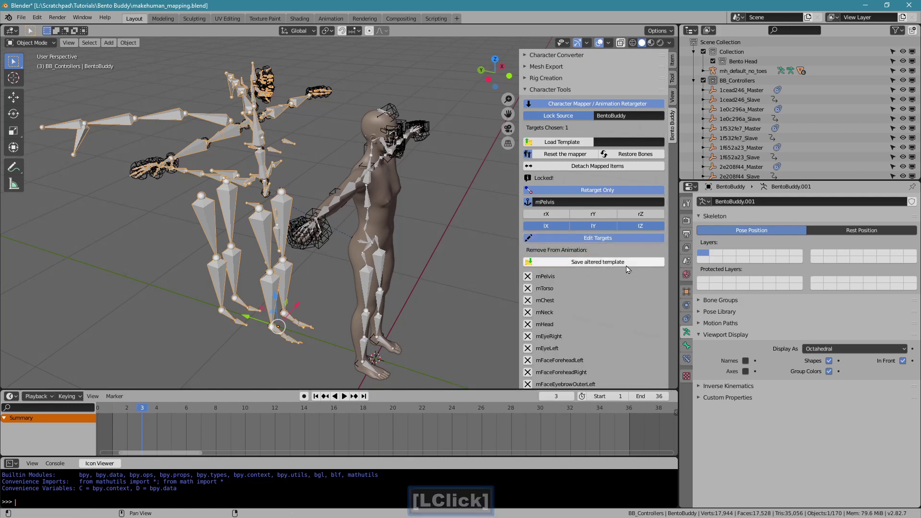
pyautogui.click(670, 231)
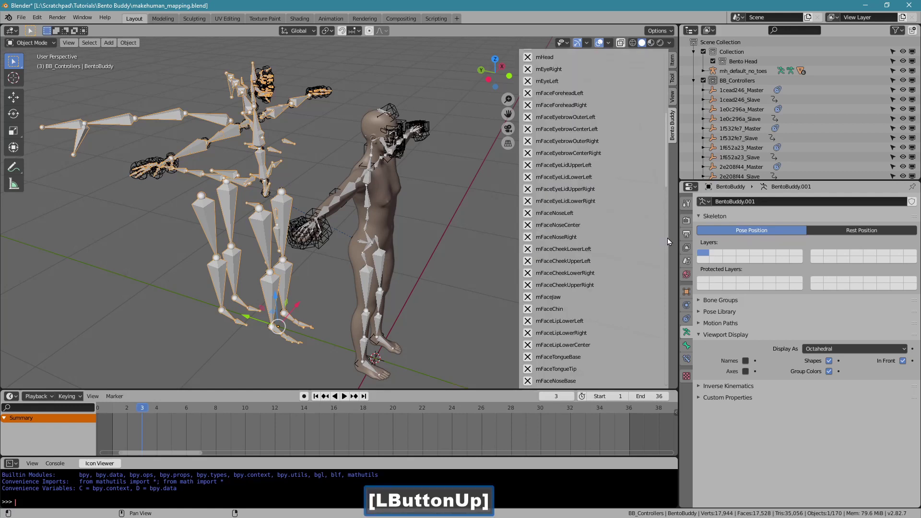
pyautogui.click(535, 238)
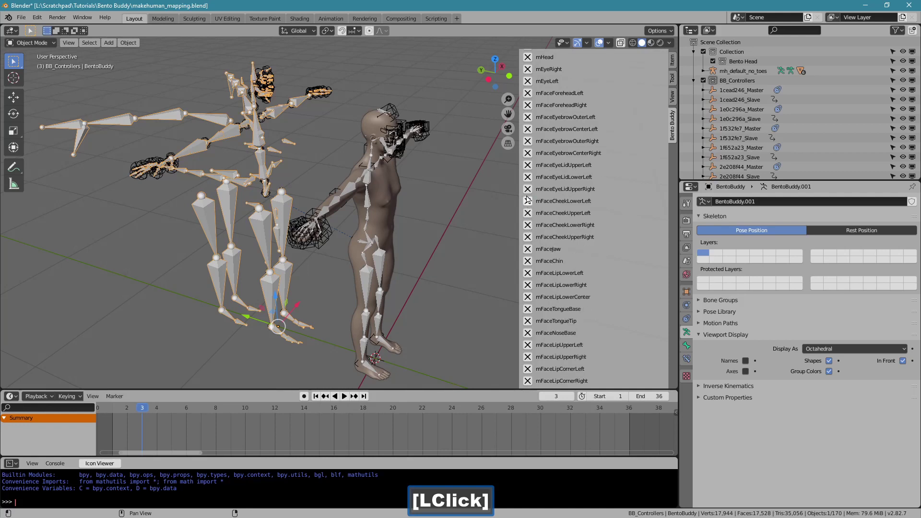
pyautogui.doubleClick(530, 184)
pyautogui.click(529, 185)
pyautogui.doubleClick(529, 184)
pyautogui.click(529, 185)
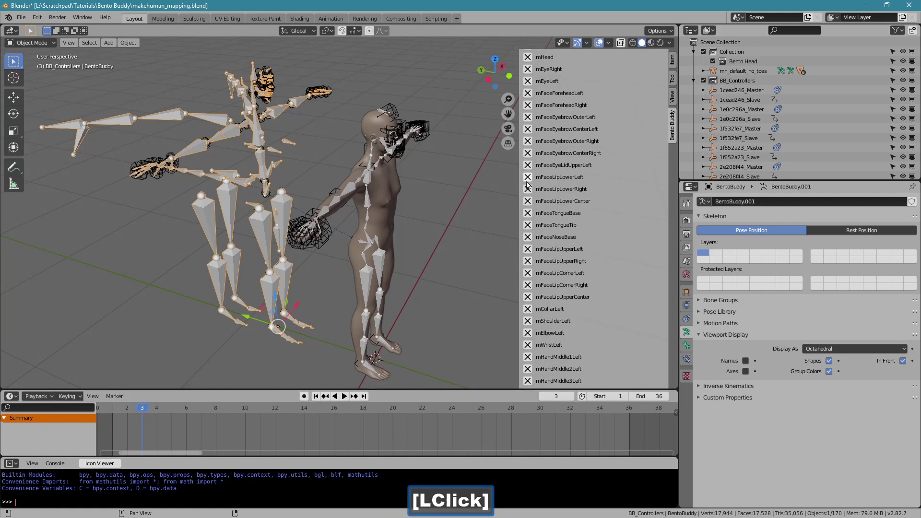
pyautogui.doubleClick(529, 185)
pyautogui.click(529, 184)
pyautogui.doubleClick(529, 184)
pyautogui.click(529, 184)
pyautogui.doubleClick(529, 185)
pyautogui.click(529, 185)
pyautogui.doubleClick(530, 184)
pyautogui.click(529, 184)
pyautogui.doubleClick(529, 184)
pyautogui.click(529, 185)
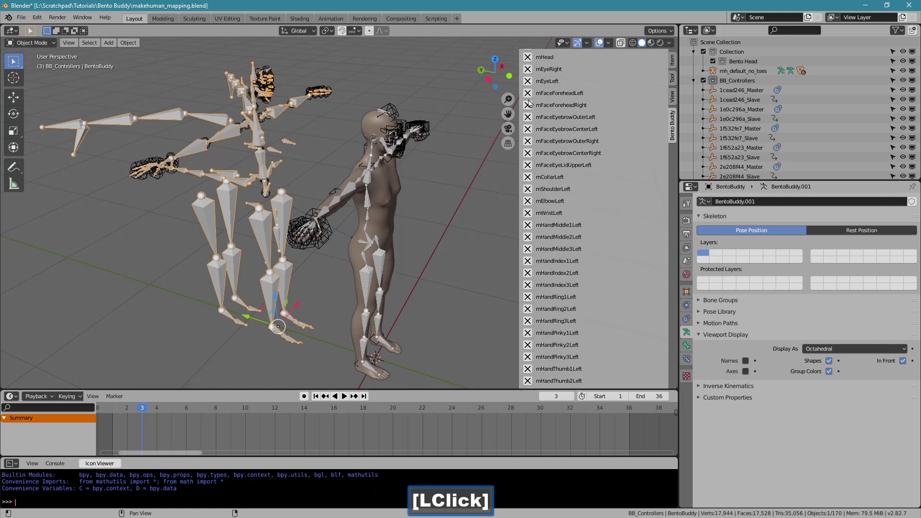
# Step: Delete the remaining mFace bones, keeping head, eyes, arms and hand bones
pyautogui.doubleClick(528, 97)
pyautogui.click(528, 97)
pyautogui.doubleClick(527, 97)
pyautogui.click(527, 97)
pyautogui.doubleClick(527, 97)
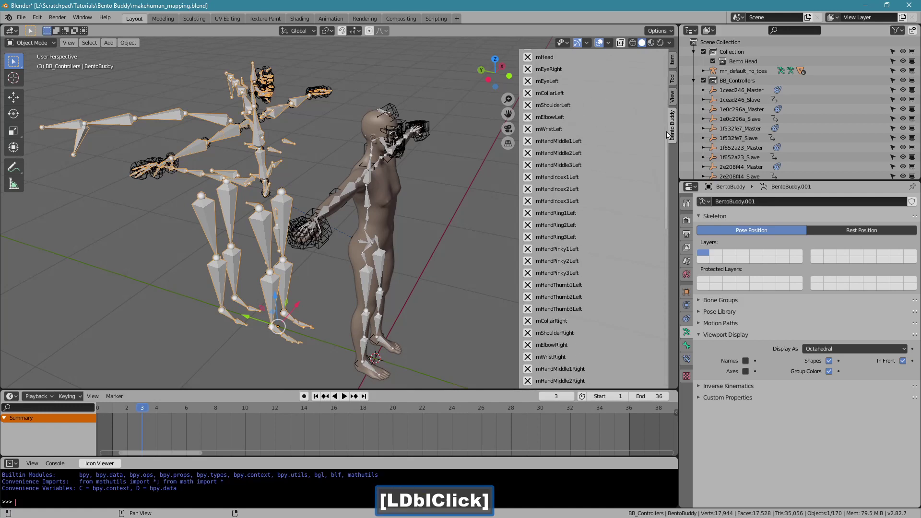
pyautogui.doubleClick(669, 131)
pyautogui.doubleClick(671, 145)
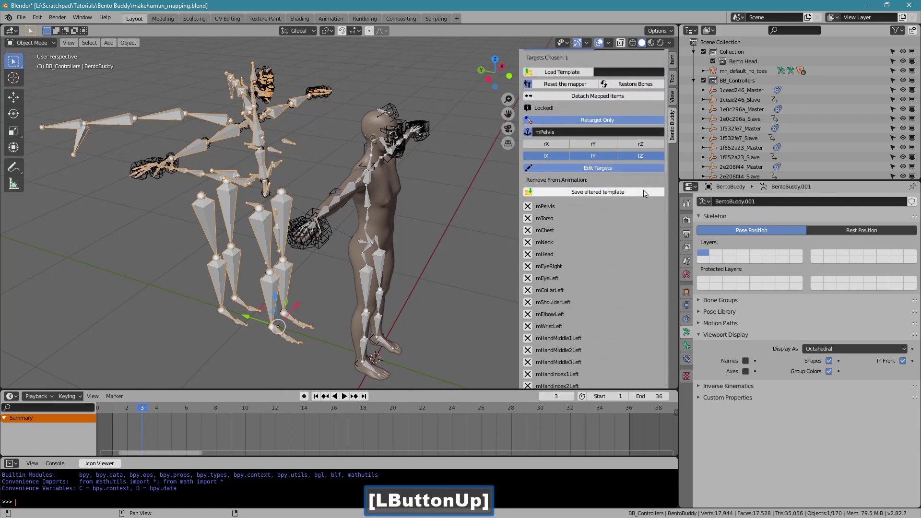
# Step: Save the altered template as mh_retarget_no_face.ctm in the data folder
pyautogui.click(646, 194)
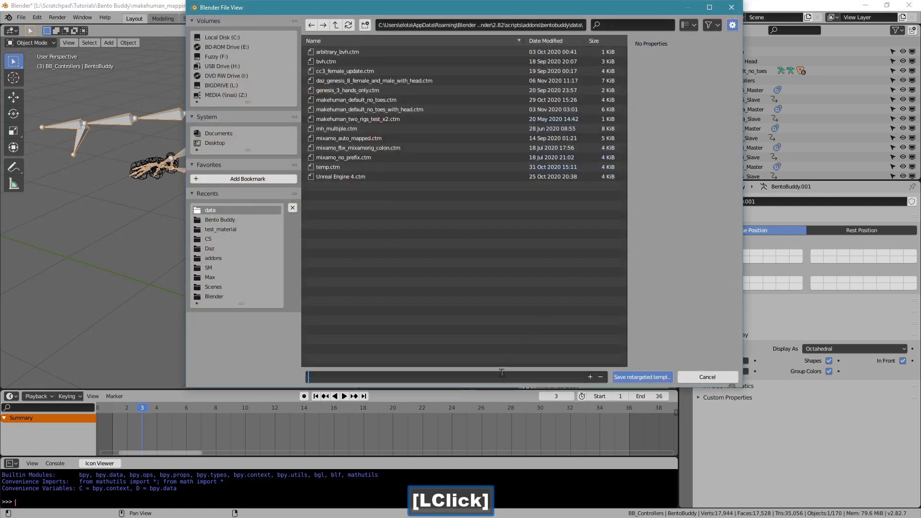
pyautogui.write('mh')
pyautogui.press('shift+-')
pyautogui.write('[Shift + -]rarget')
pyautogui.write('no')
pyautogui.write('[Shift + -]fae')
pyautogui.press('Return')
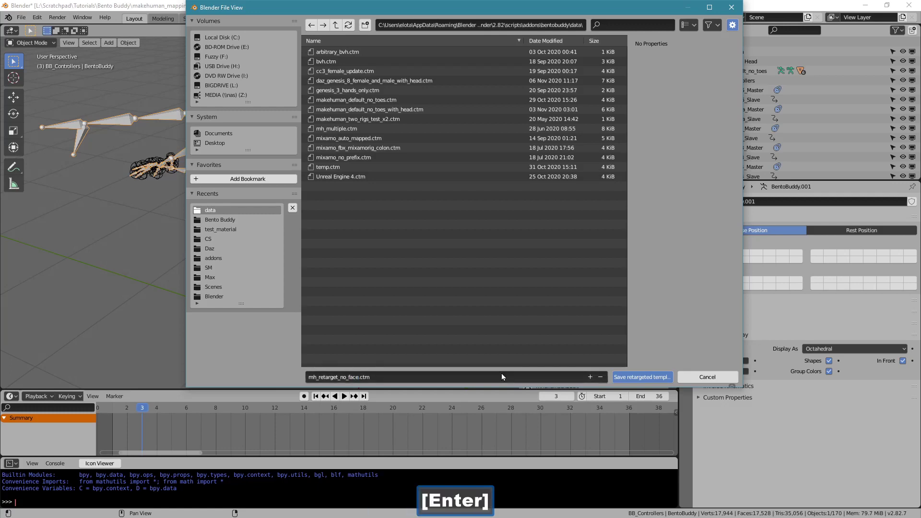
# Step: Load the mh_retarget_no_face.ctm template into the character mapper
pyautogui.click(629, 376)
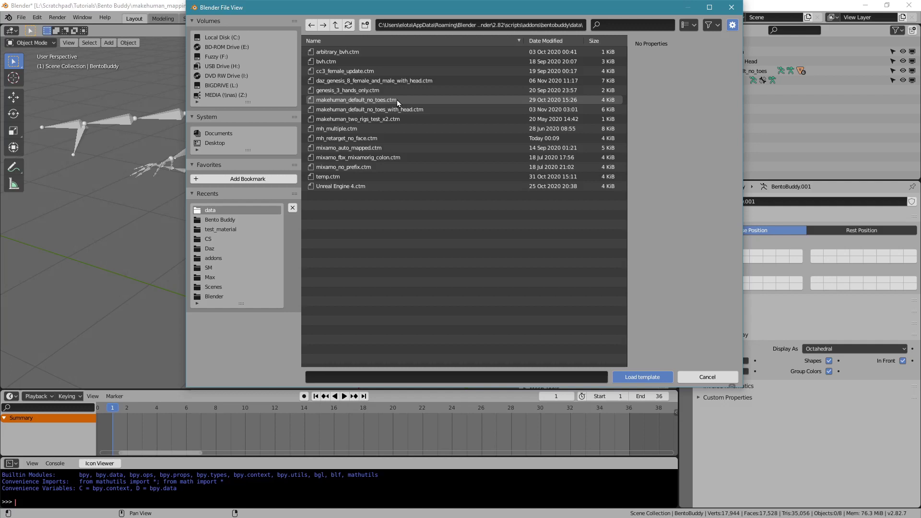
pyautogui.click(396, 141)
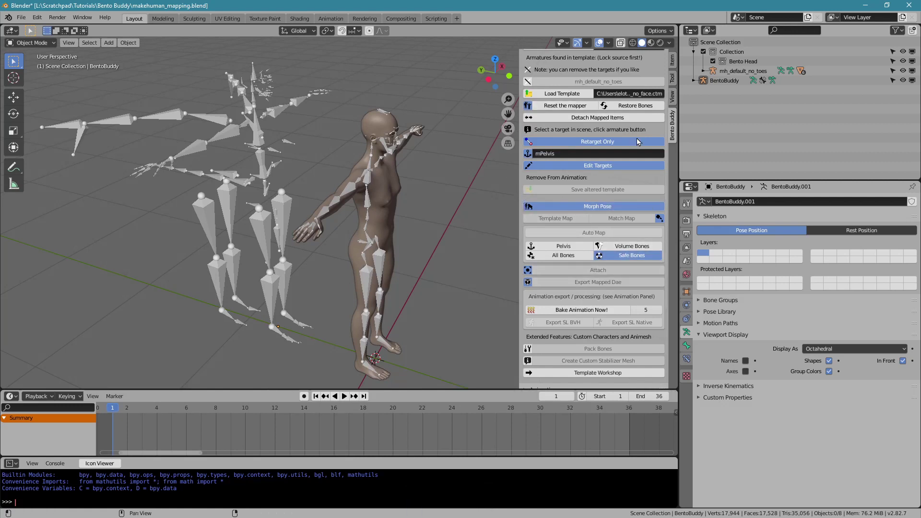
# Step: Lock BentoBuddy as source and add the mh_default_no_toes armature as the target
pyautogui.click(673, 192)
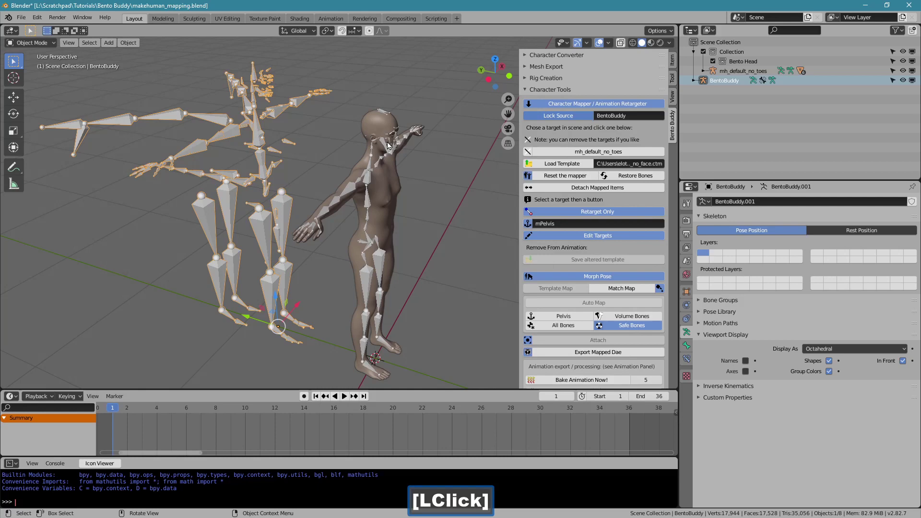
pyautogui.doubleClick(388, 146)
pyautogui.click(388, 146)
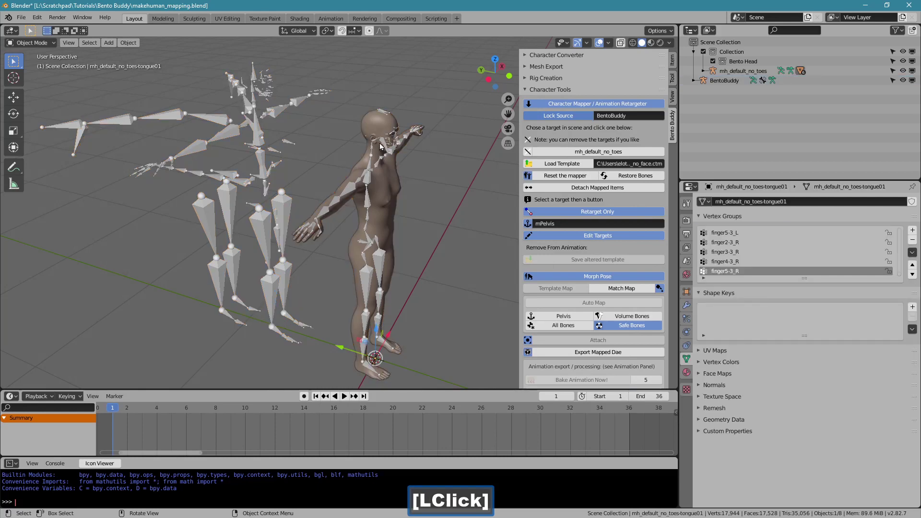
pyautogui.doubleClick(382, 146)
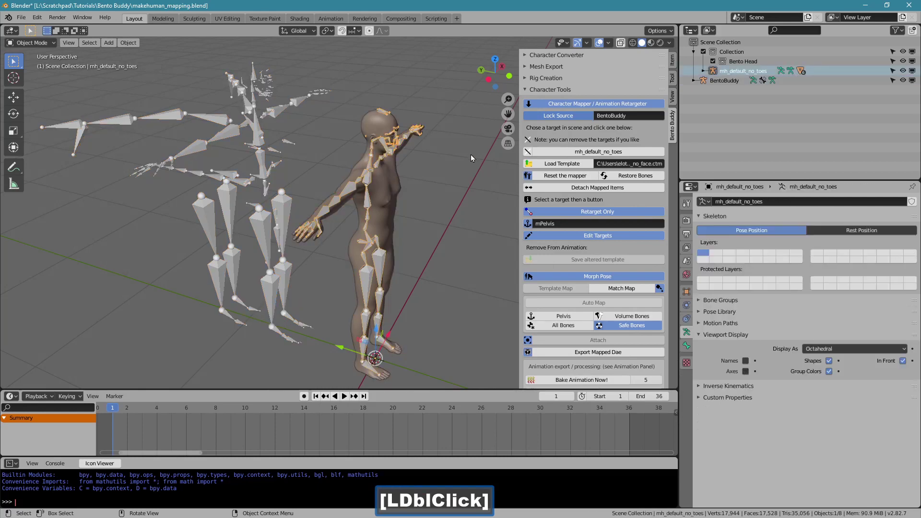
pyautogui.click(546, 154)
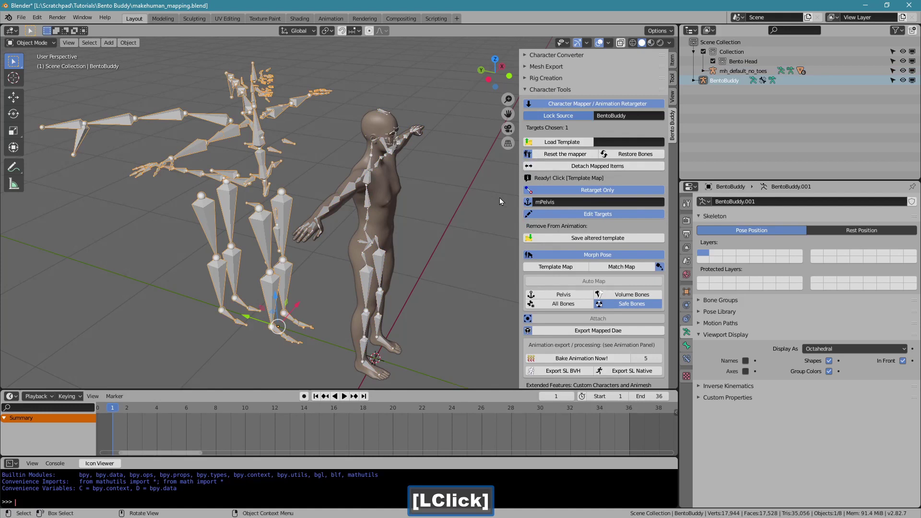
# Step: Template-map the MakeHuman rig with the face-free template and attach it to BB_Controllers
pyautogui.click(539, 268)
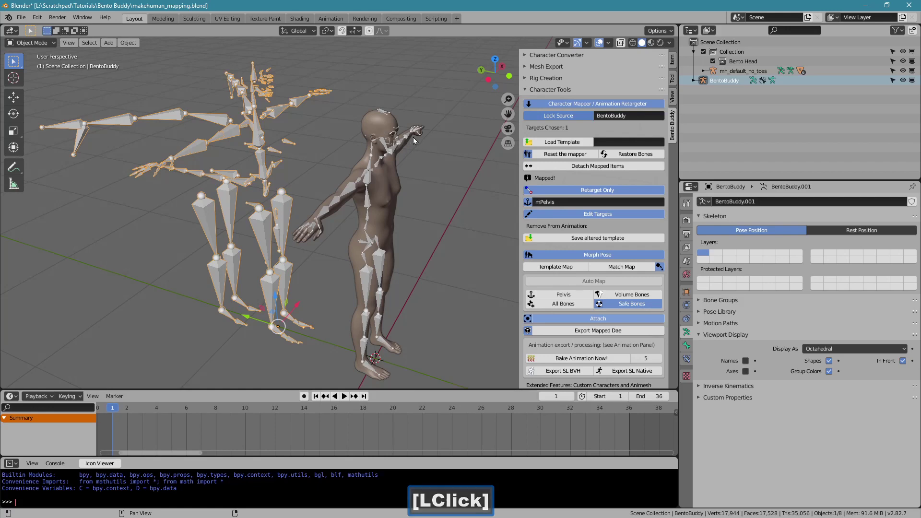
pyautogui.click(533, 189)
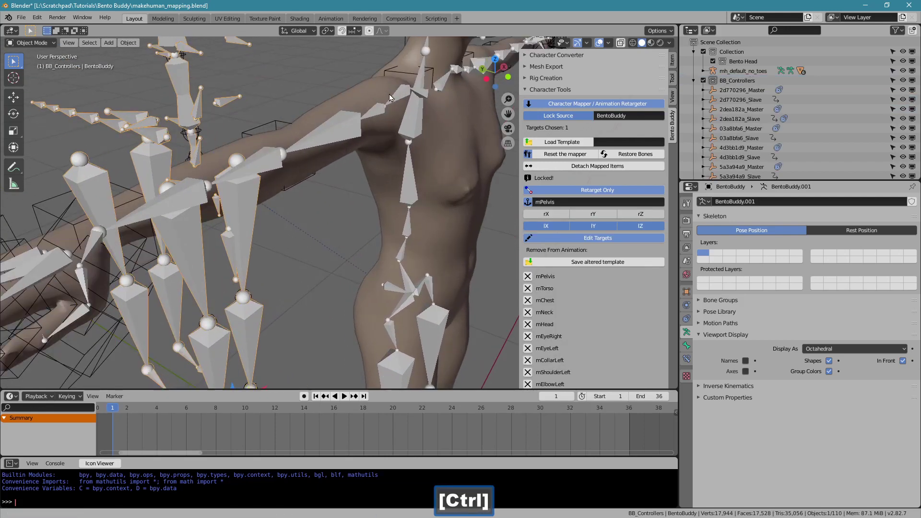